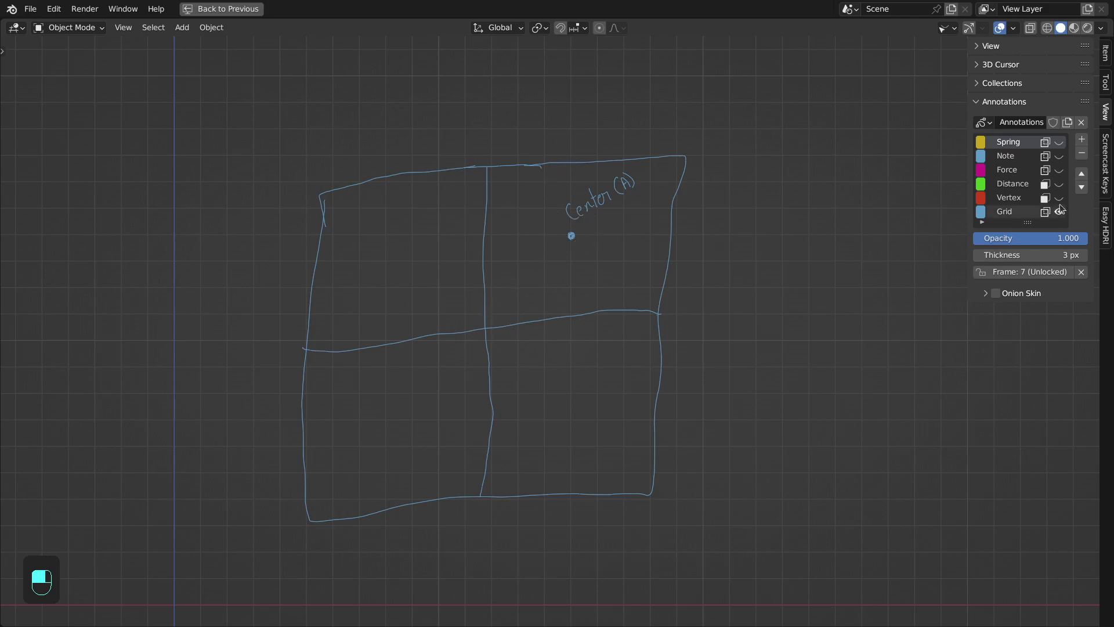
Step: Annotate green distance arrows from Center (A) to the vertices and label the vertex and distance markings
left_click_drag(708, 242, 730, 188)
left_click_drag(731, 188, 701, 248)
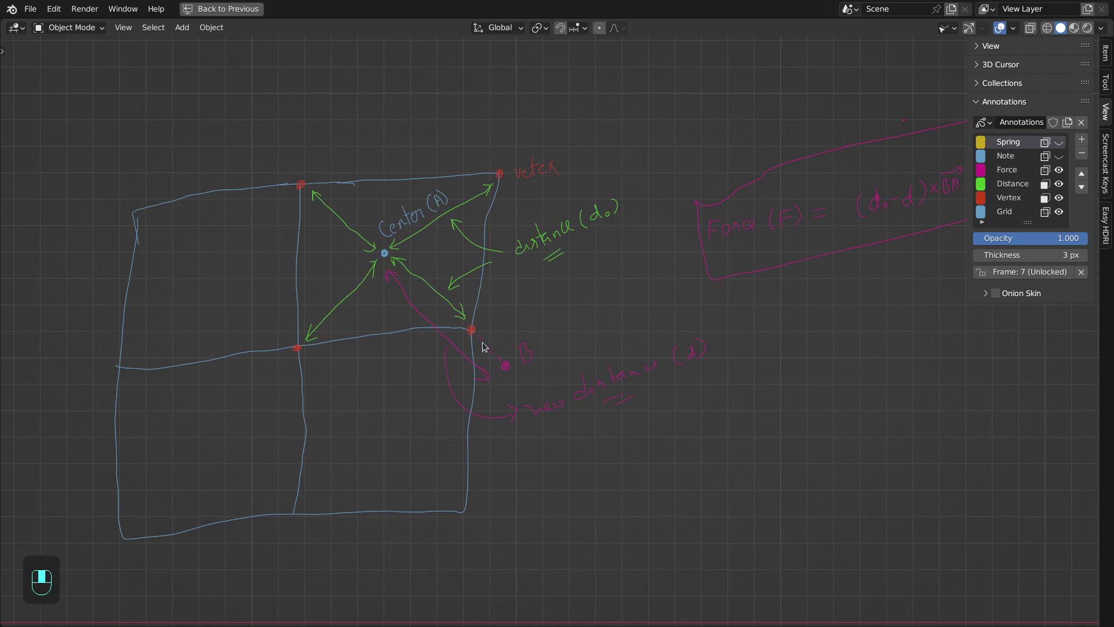
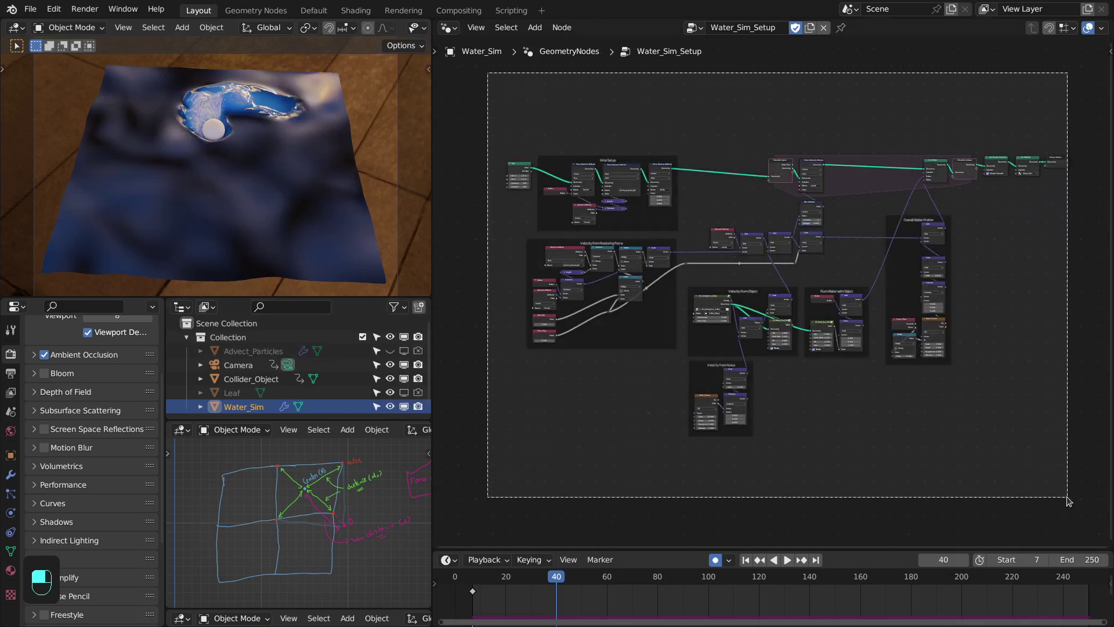
Step: Cut the existing velocity link and remove the old connection feeding the Store Named Attribute / Blur Attribute chain
middle_click(501, 129)
left_click_drag(492, 136, 483, 180)
key("ctrl+x")
left_click_drag(483, 180, 485, 176)
left_click(485, 176)
left_click_drag(495, 177, 593, 212)
left_click_drag(594, 211, 677, 215)
left_click_drag(677, 215, 745, 114)
left_click_drag(745, 114, 875, 130)
middle_click(875, 130)
key("x")
Step: Reframe the node editor on the Simulation Input, Store Named Attribute and Blur Attribute nodes
left_click_drag(818, 142, 678, 111)
middle_click(679, 111)
left_click_drag(663, 109, 707, 303)
left_click_drag(645, 288, 136, 352)
left_click_drag(280, 188, 467, 194)
key("ctrl+space")
key("ctrl+space")
Step: Wire the Velocity from Object scaled output into the velocity Add chain that feeds Blur Attribute
left_click_drag(562, 280, 663, 182)
left_click_drag(896, 204, 628, 319)
left_click_drag(707, 303, 1015, 214)
left_click_drag(1015, 215, 790, 317)
left_click_drag(628, 178, 790, 317)
left_click_drag(627, 179, 820, 227)
key("ctrl+space")
left_click(585, 360)
right_click(585, 360)
right_click(820, 226)
left_click_drag(820, 226, 571, 300)
key("ctrl+space")
key("z")
key("space")
left_click_drag(573, 212, 279, 200)
middle_click(256, 162)
right_click(256, 162)
left_click_drag(570, 300, 407, 477)
key("Tab")
left_click_drag(407, 478, 608, 139)
left_click_drag(607, 140, 577, 219)
key("ctrl+space")
left_click_drag(577, 218, 288, 184)
key("Tab")
middle_click(289, 185)
left_click_drag(701, 343, 372, 187)
left_click_drag(373, 186, 711, 395)
left_click_drag(711, 394, 239, 159)
left_click_drag(895, 297, 239, 159)
key("z")
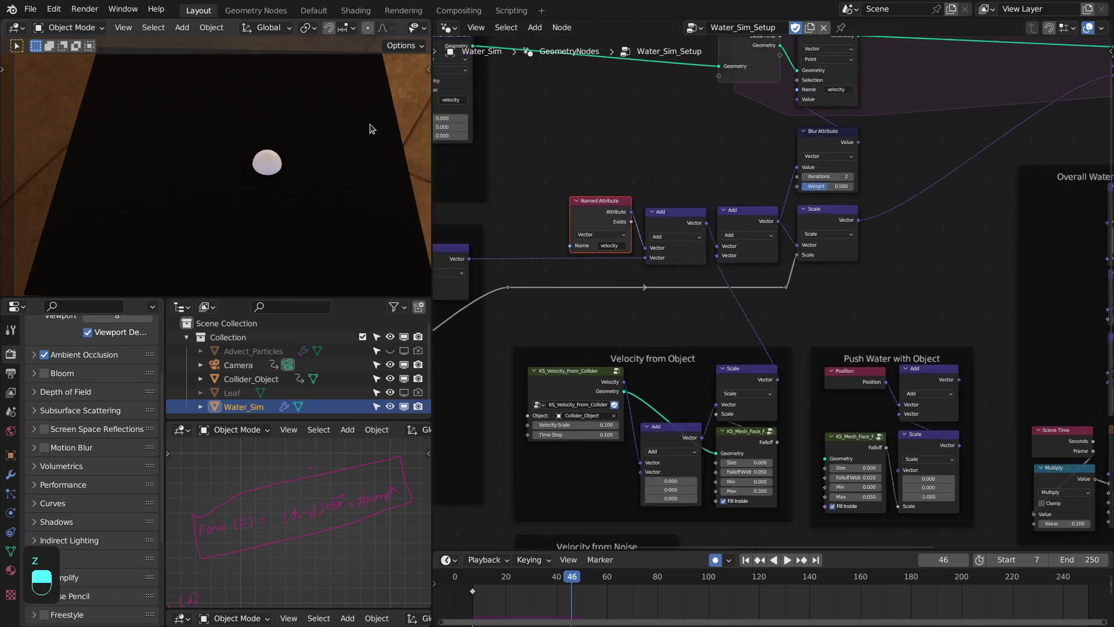
Step: Rewind to the first frame and replay the simulation with the water grid shown as wireframe so the wake trails the ball
key("shift+Left")
key("space")
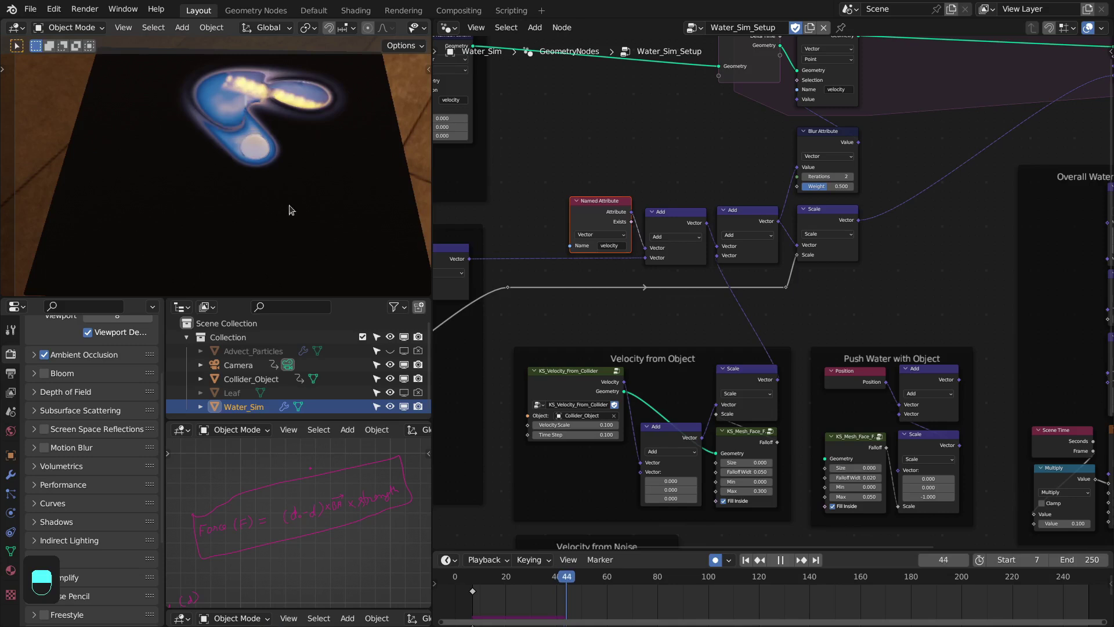
key("space")
key("z")
key("space")
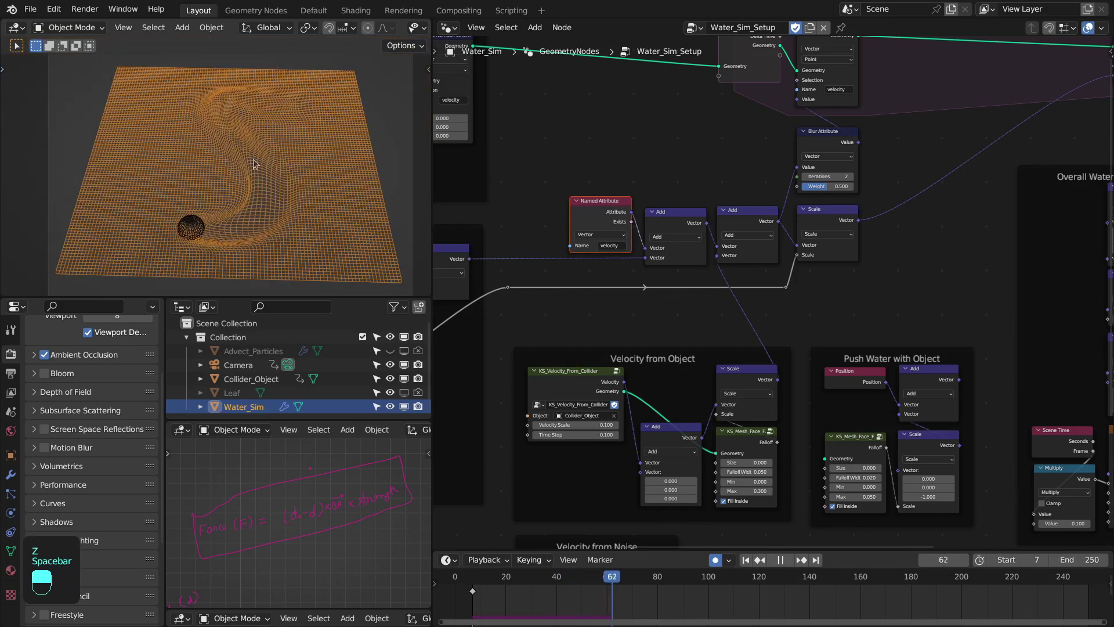
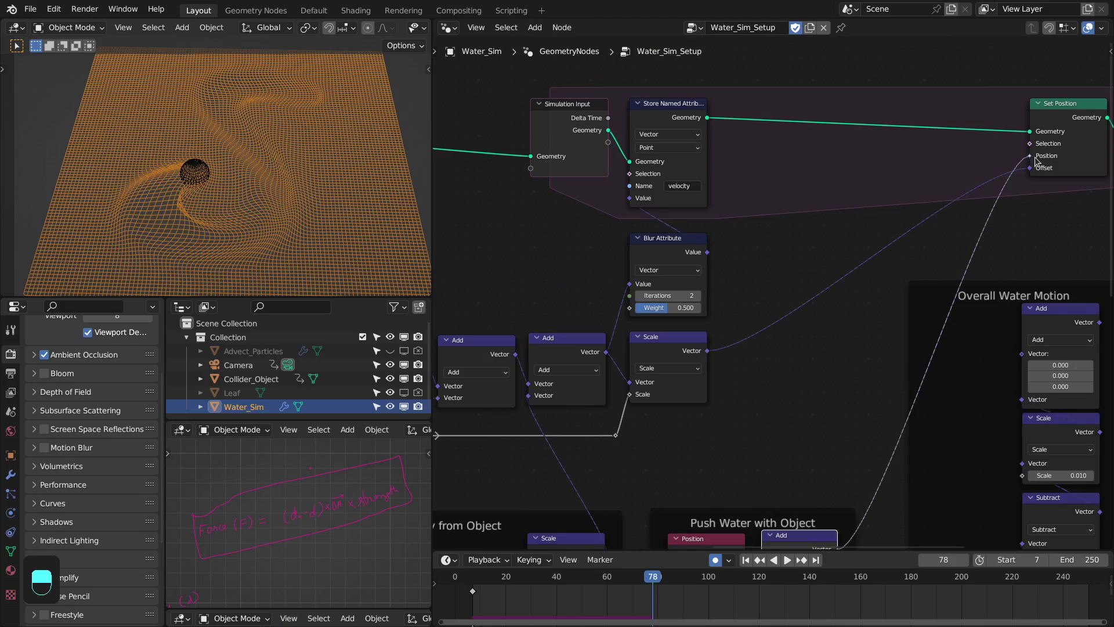
Step: Replay the simulation from frame 1, checking front and camera views, then show the water with rendered shading
key("shift+Left")
key("space")
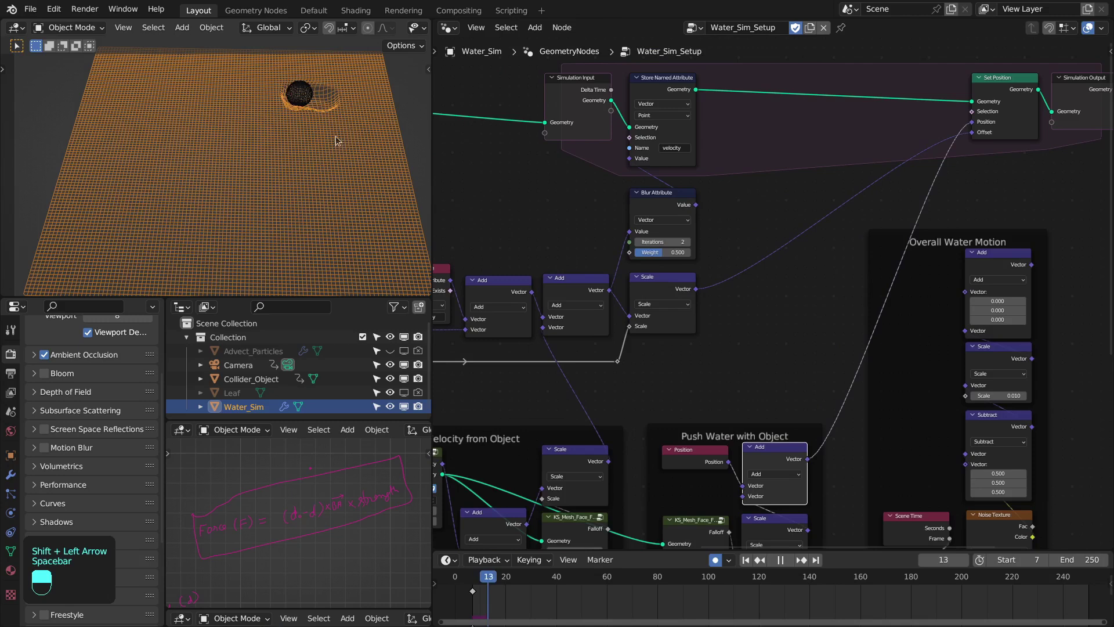
key("space")
key("KP_1")
key("space")
key("space")
key("KP_0")
key("z")
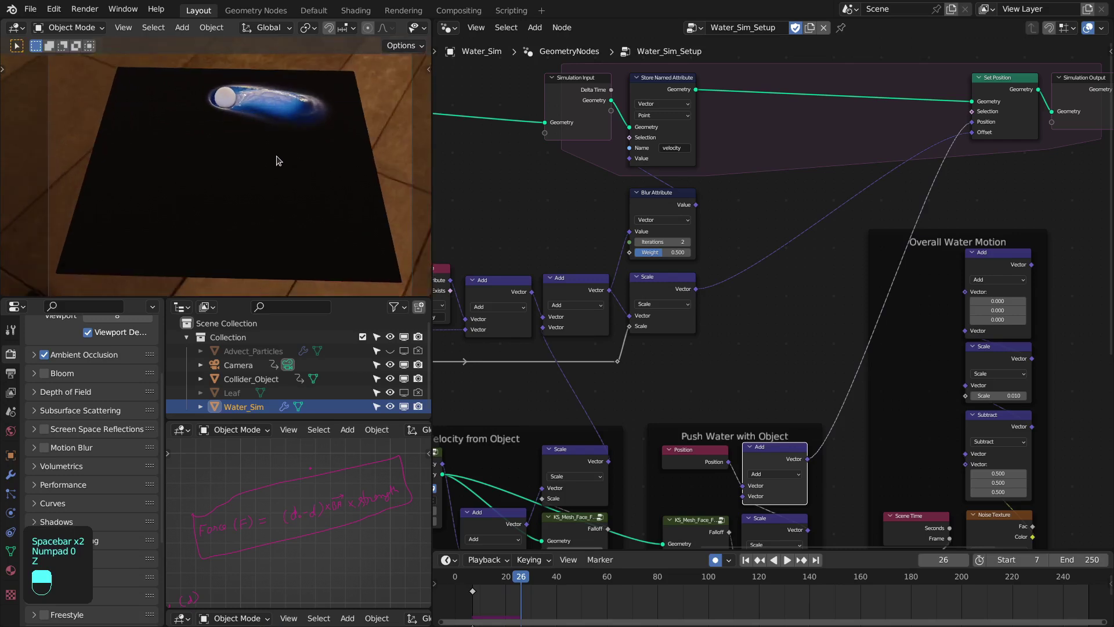
Step: Play and pause the rendered water simulation through to around frame 80
key("space")
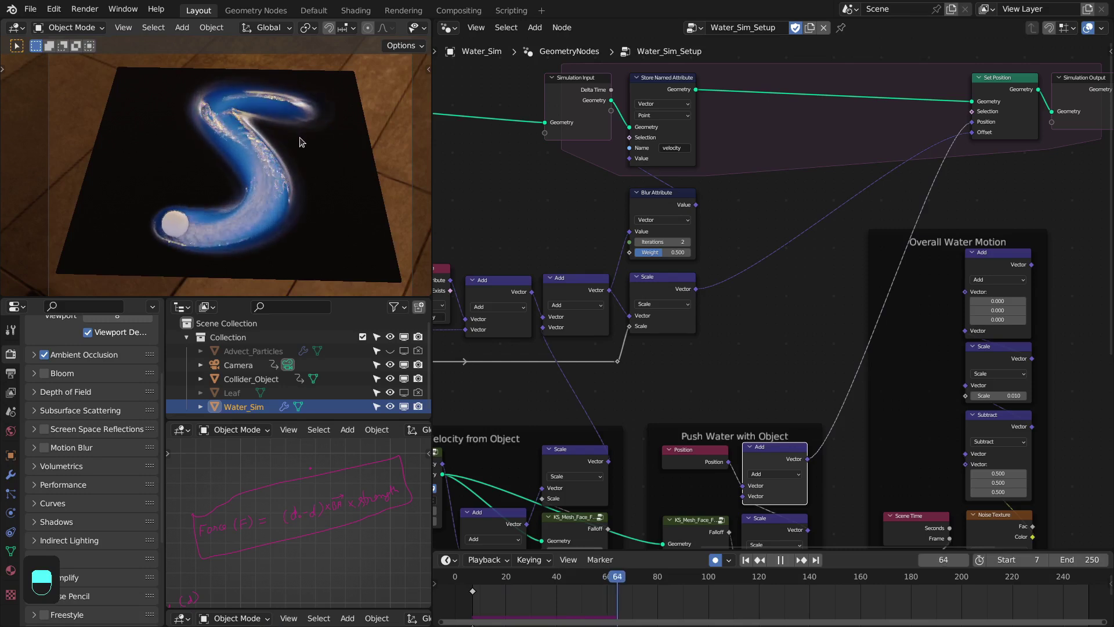
key("space")
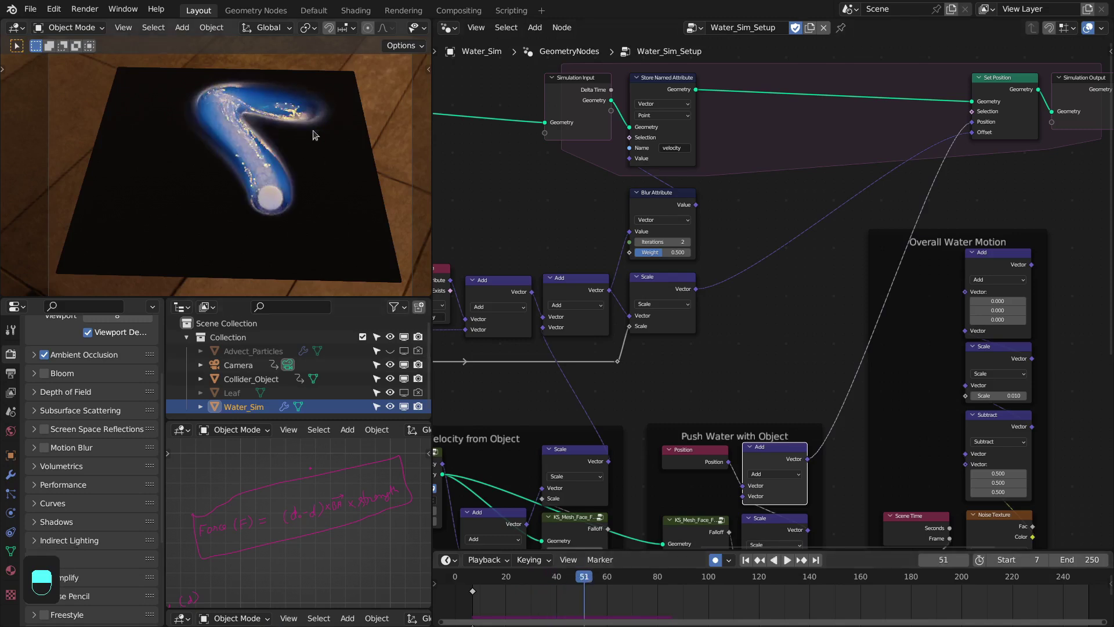
key("space")
key("space")
left_click_drag(130, 190, 697, 446)
left_click_drag(130, 190, 478, 349)
key("space")
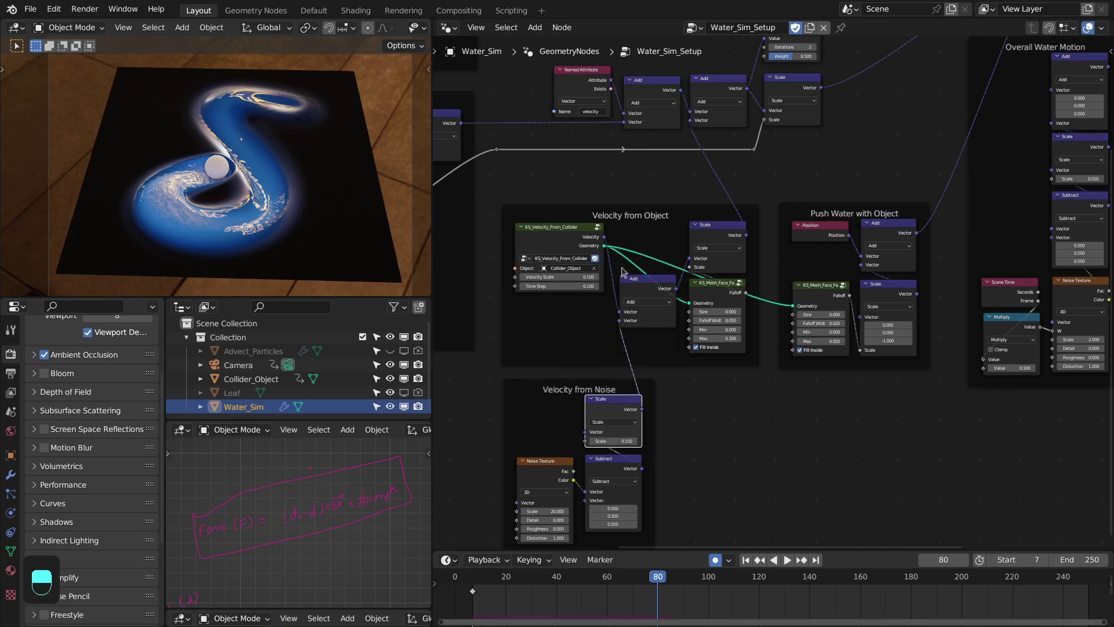
Step: Bring the Overall Water Motion and velocity groups into view and replay the rendered wake from the first frame
left_click_drag(729, 292, 693, 207)
key("shift+Left")
key("space")
key("space")
key("space")
key("space")
Step: Rewind again and replay so the ball carves its S-shaped wake across the water by frame 71
key("shift+Left")
key("space")
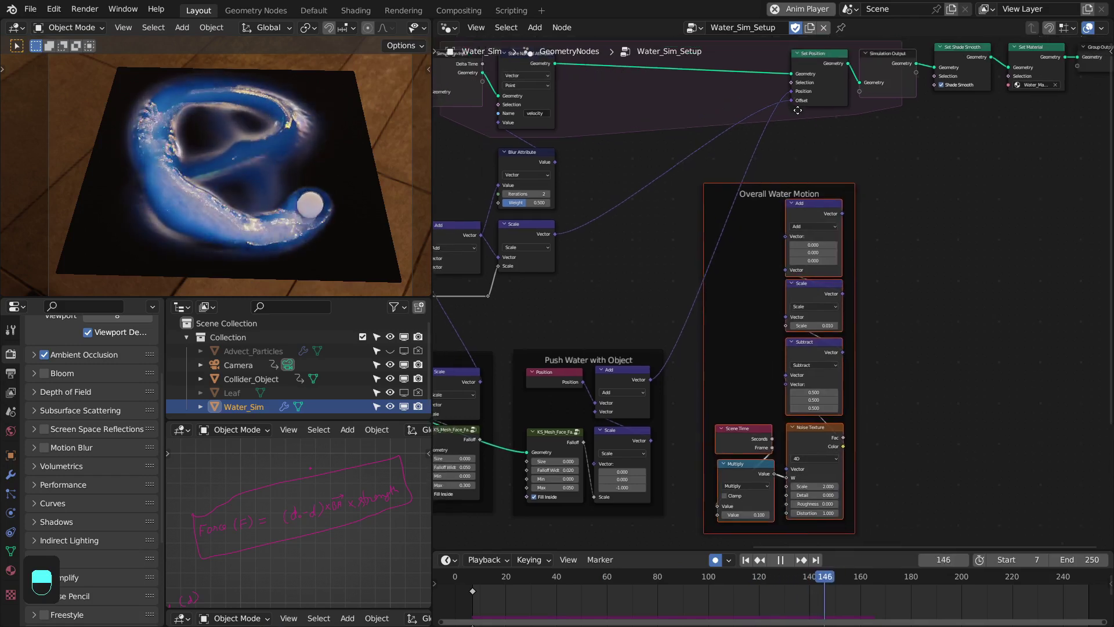
key("space")
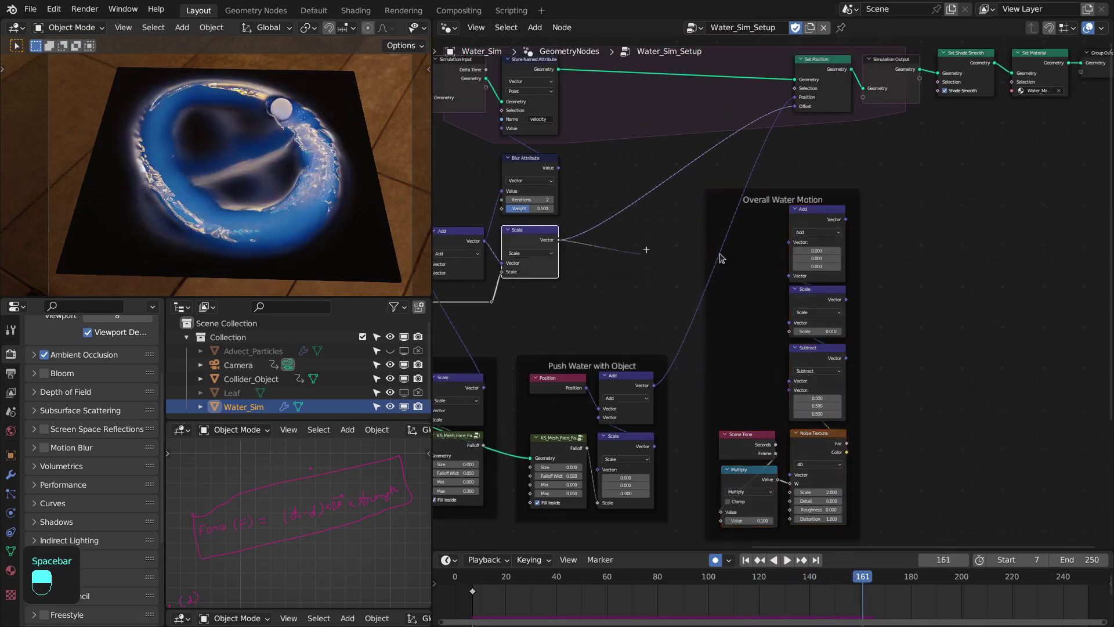
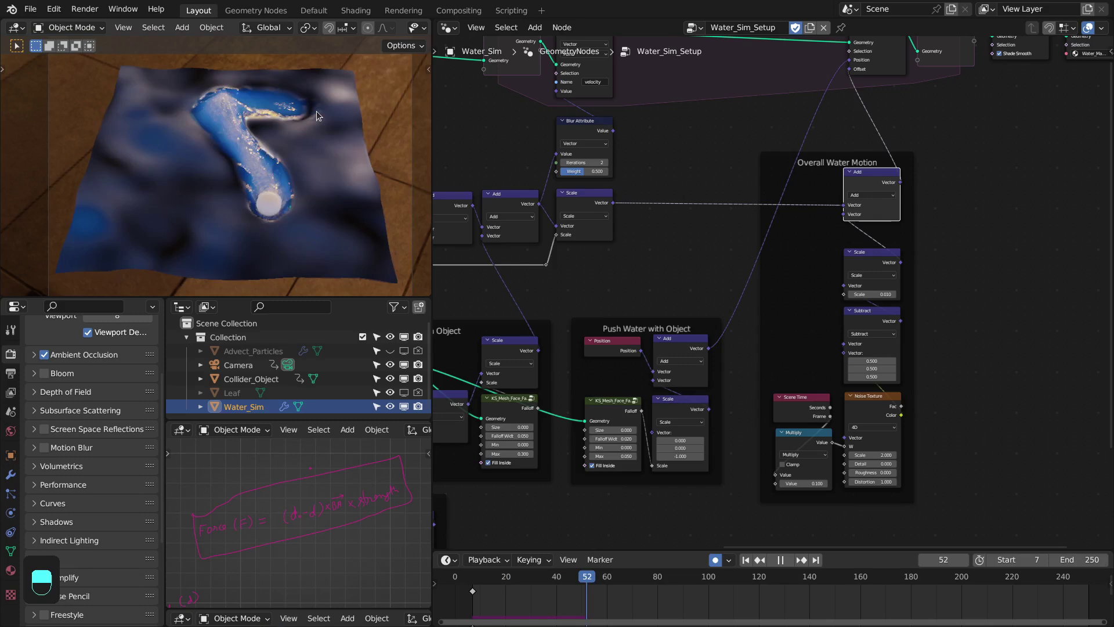
key("space")
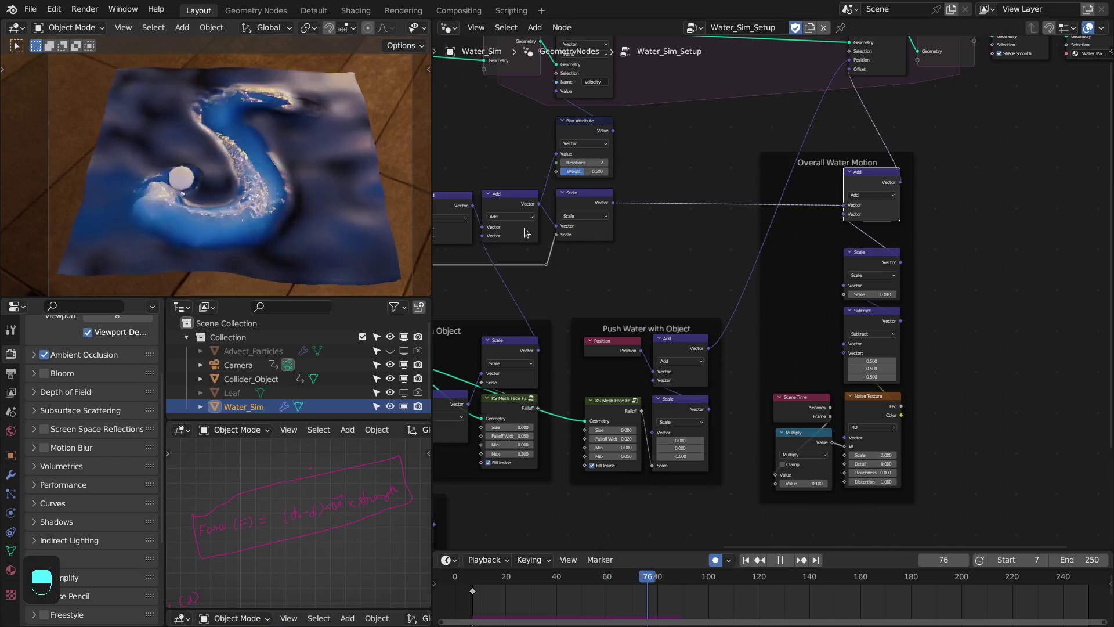
key("space")
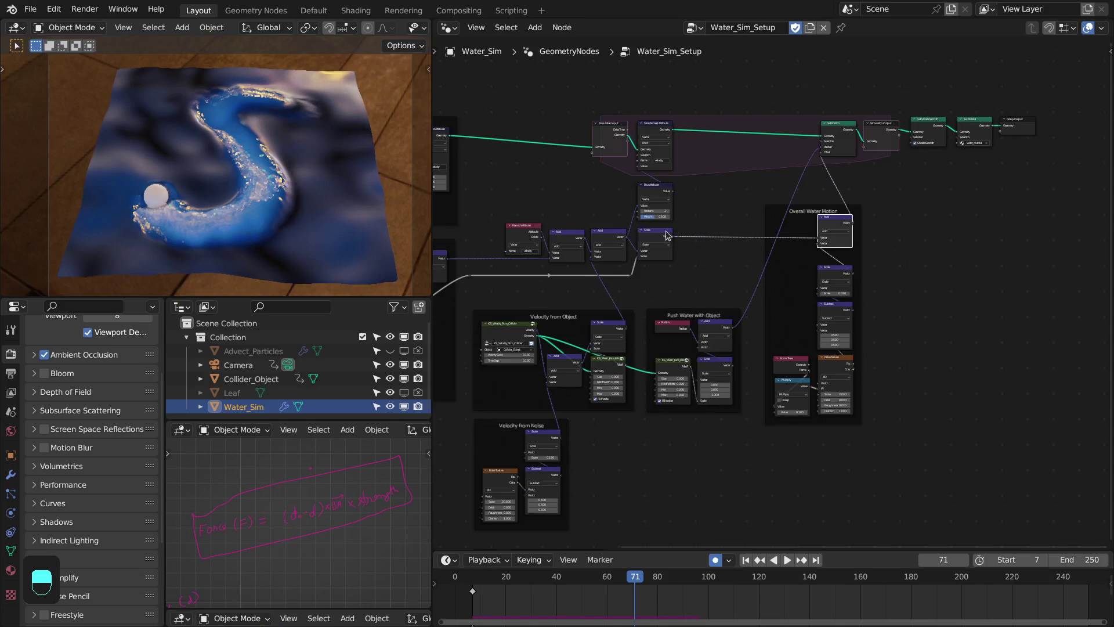
Step: Maximize the node editor to show the whole Water_Sim_Setup tree, restore the layout and pan to the Initial Setup and Restoring Force groups
key("ctrl+space")
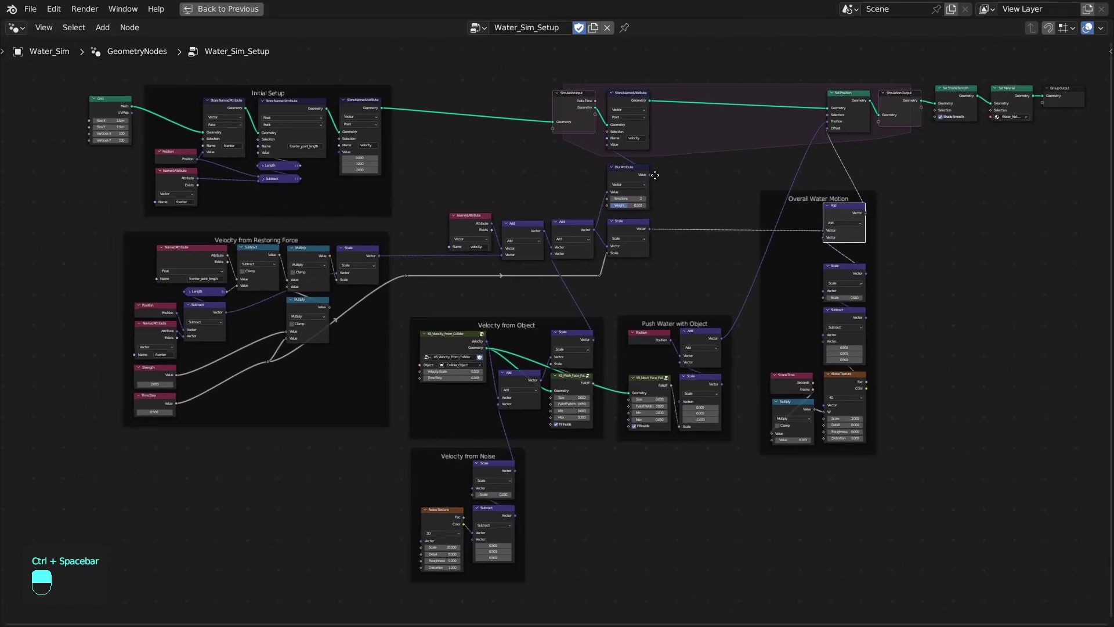
key("ctrl+space")
left_click_drag(651, 181, 397, 356)
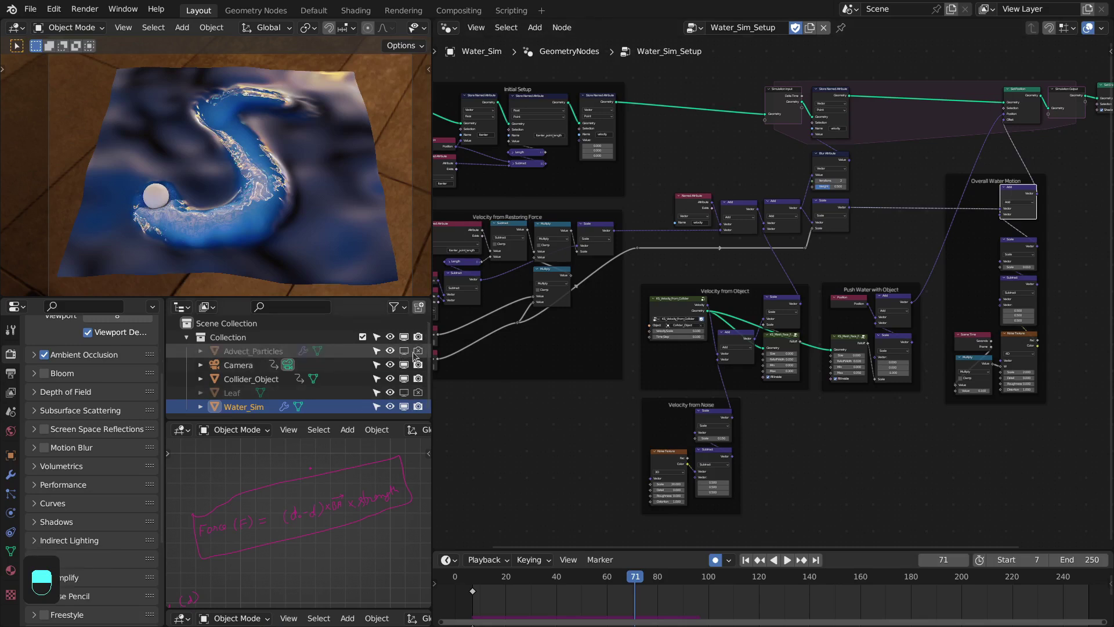
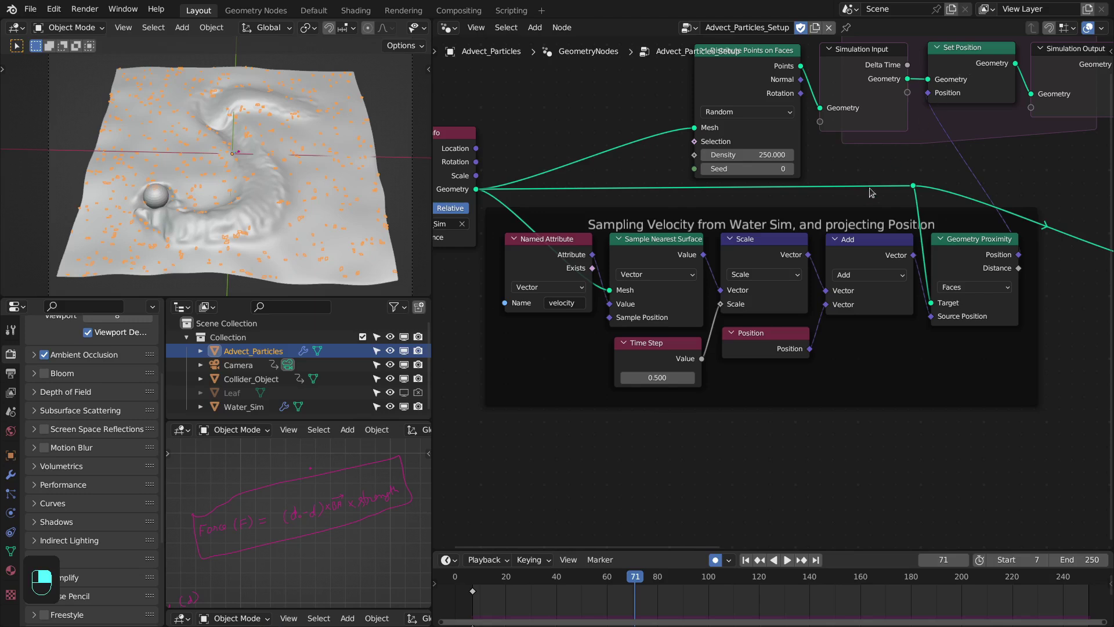
Step: Pan the Advect_Particles_Setup tree to the Distribution of Leafs frame and toggle the leaf node's mute
middle_click(727, 263)
left_click_drag(728, 263, 614, 376)
left_click_drag(614, 377, 763, 281)
left_click(763, 280)
left_click_drag(760, 272, 817, 278)
left_click_drag(817, 277, 515, 118)
key("m")
Step: Play the simulation in front and camera views with rendered shading so leaf instances drift on the blue water at frame 60
key("KP_1")
key("space")
key("space")
key("KP_0")
key("space")
key("z")
key("z")
key("space")
left_click_drag(253, 200, 508, 95)
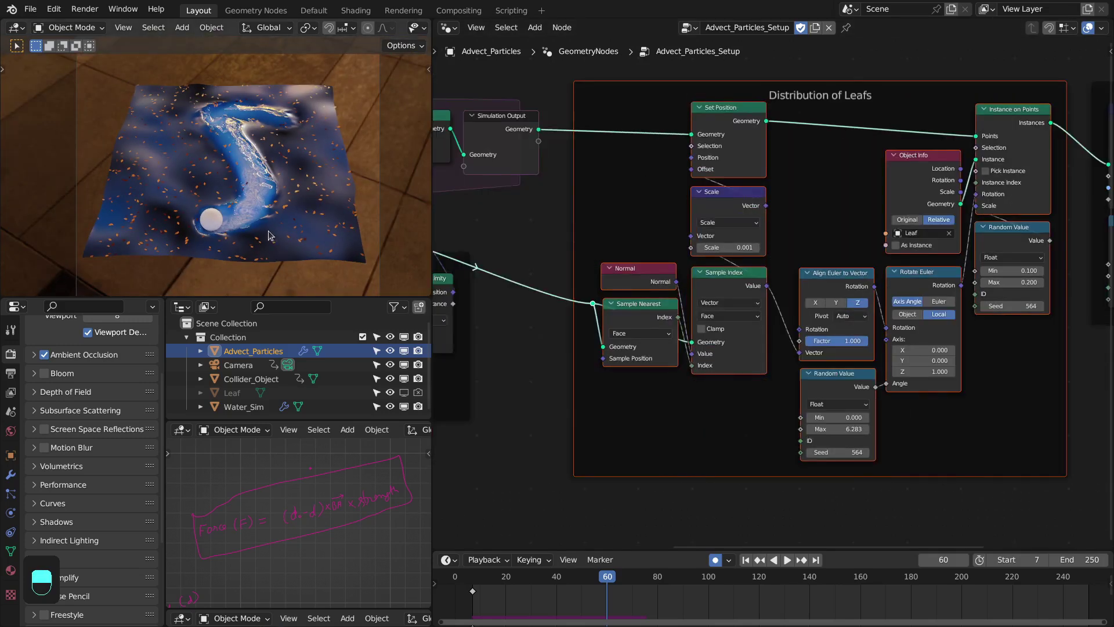
Step: Switch the viewport between front and camera views to look closer at the floating leaves
key("KP_1")
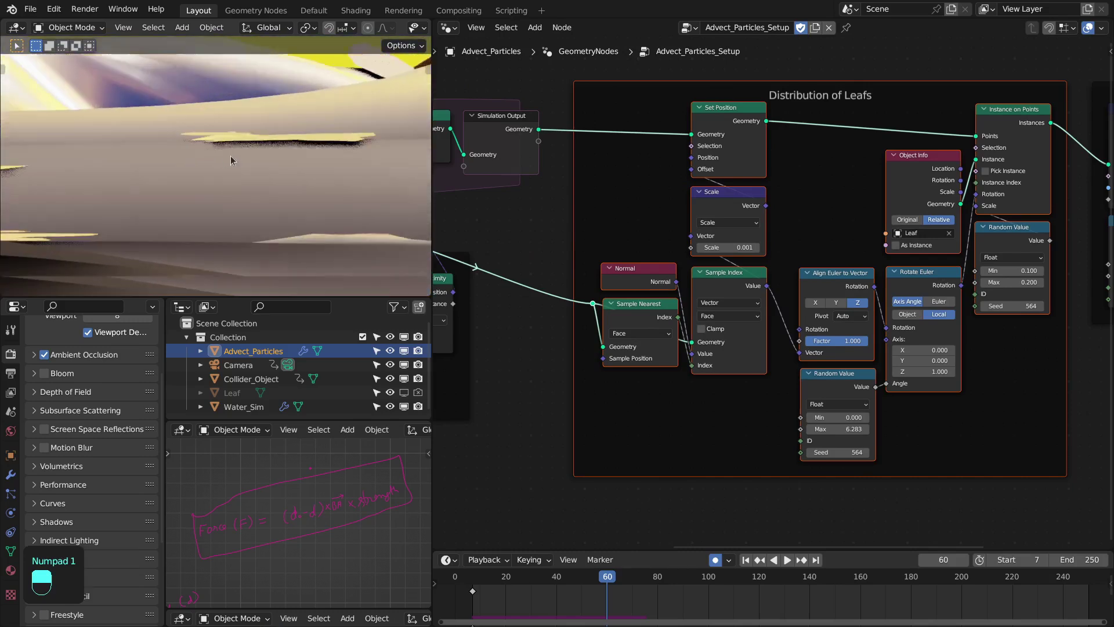
key("KP_0")
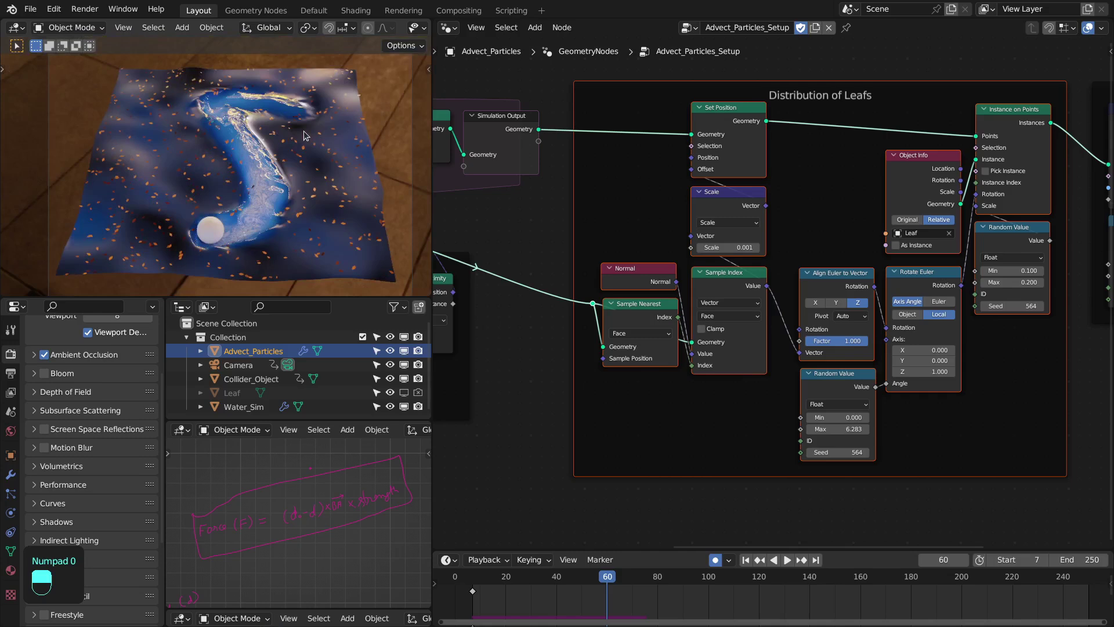
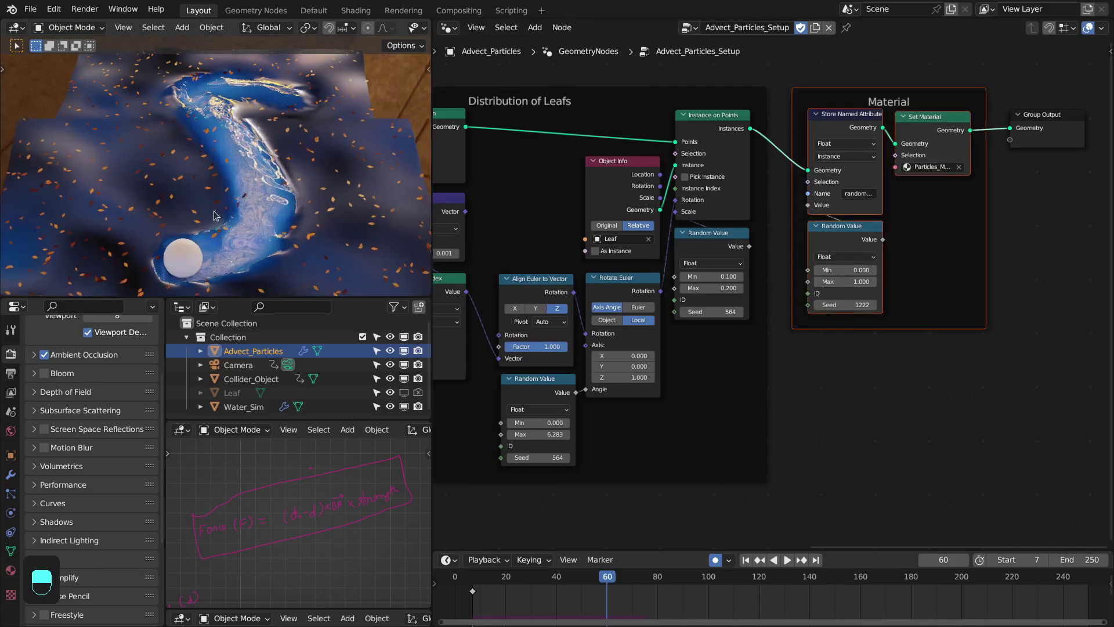
Step: Pause playback, maximize the node editor and centre the entire Advect_Particles_Setup tree from Object Info to Group Output
key("space")
key("ctrl+space")
key("ctrl+space")
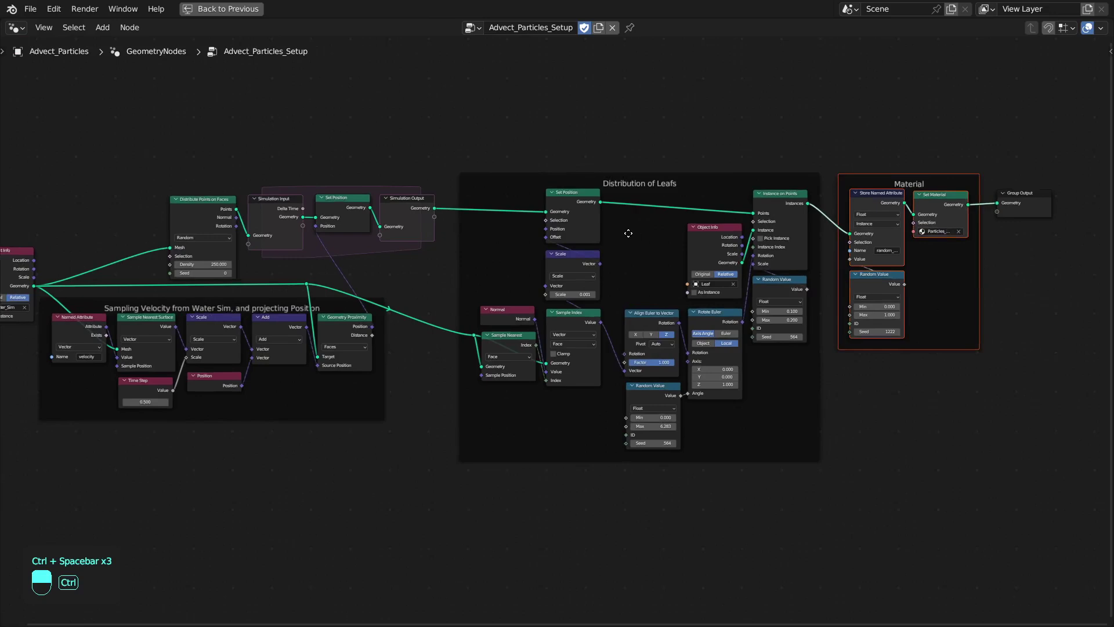
left_click_drag(486, 134, 104, 133)
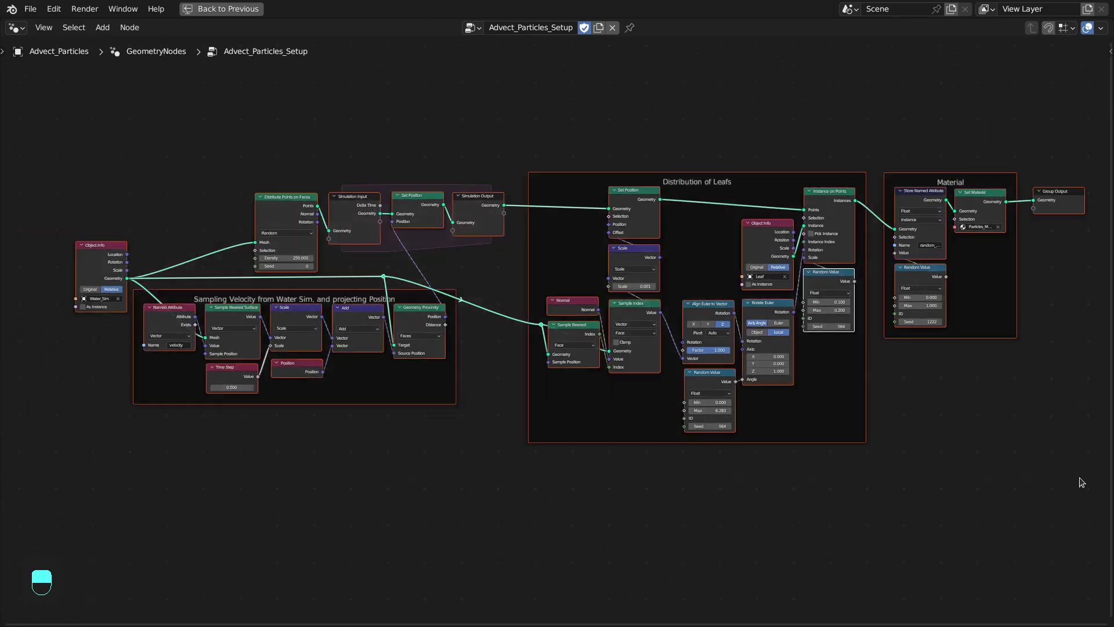
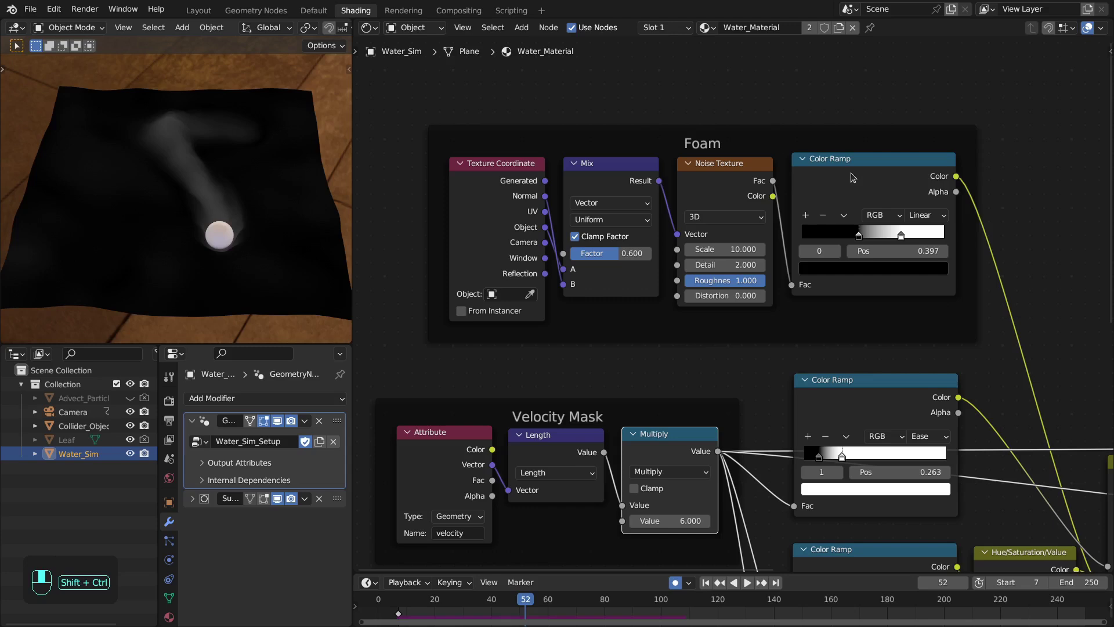
Step: Pan the Shader Editor across the Water_Material's Foam and Velocity Mask nodes while playing the foam trail in camera view
left_click_drag(685, 158, 316, 203)
key("space")
key("space")
key("space")
key("KP_0")
key("space")
key("space")
Step: Bring the Screen mix, Color Ramp and Principled BSDF nodes into view with the viewport rendering blue foamy water
left_click_drag(317, 202, 898, 303)
key("space")
left_click(898, 303)
left_click_drag(898, 303, 712, 90)
left_click_drag(712, 90, 838, 318)
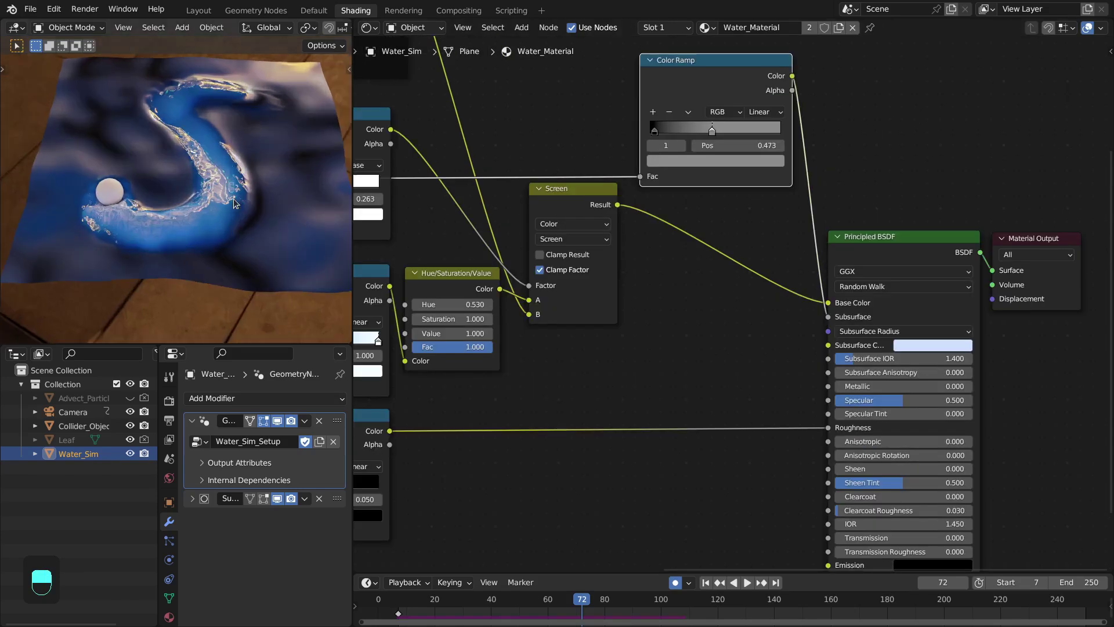